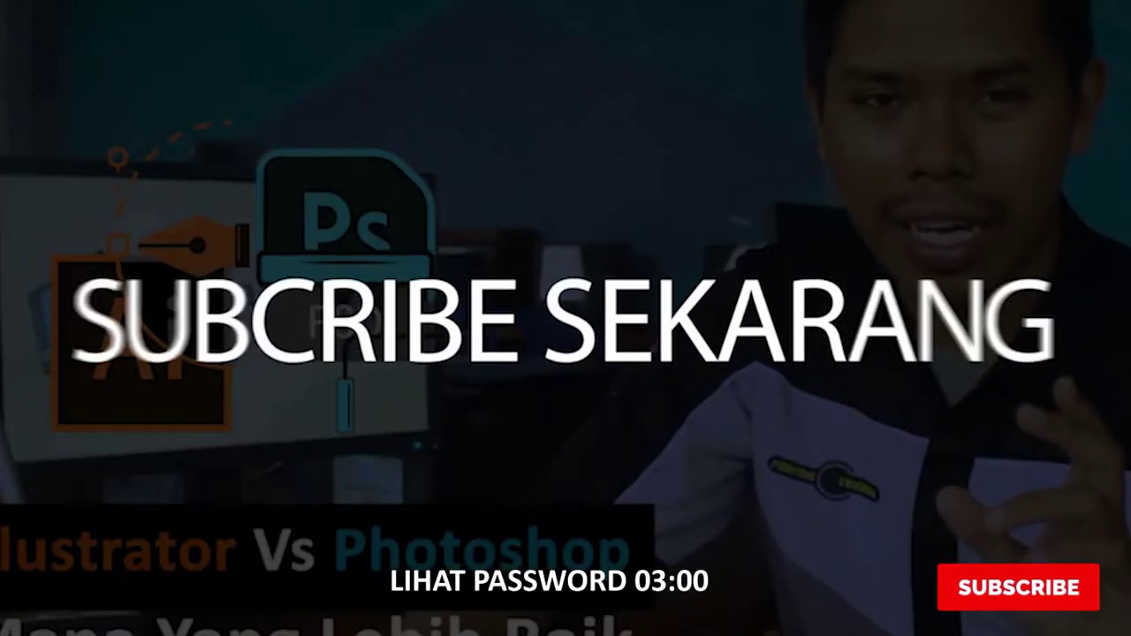
Begin a new blank document from the File menu
{"action": "left_click", "coordinate": [53, 25]}
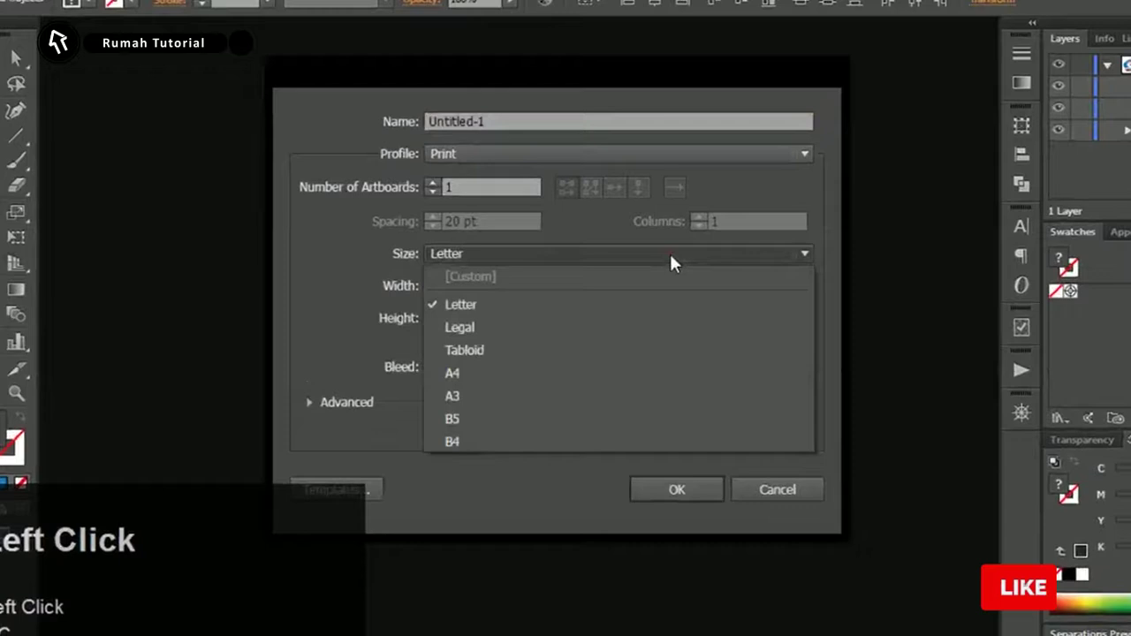
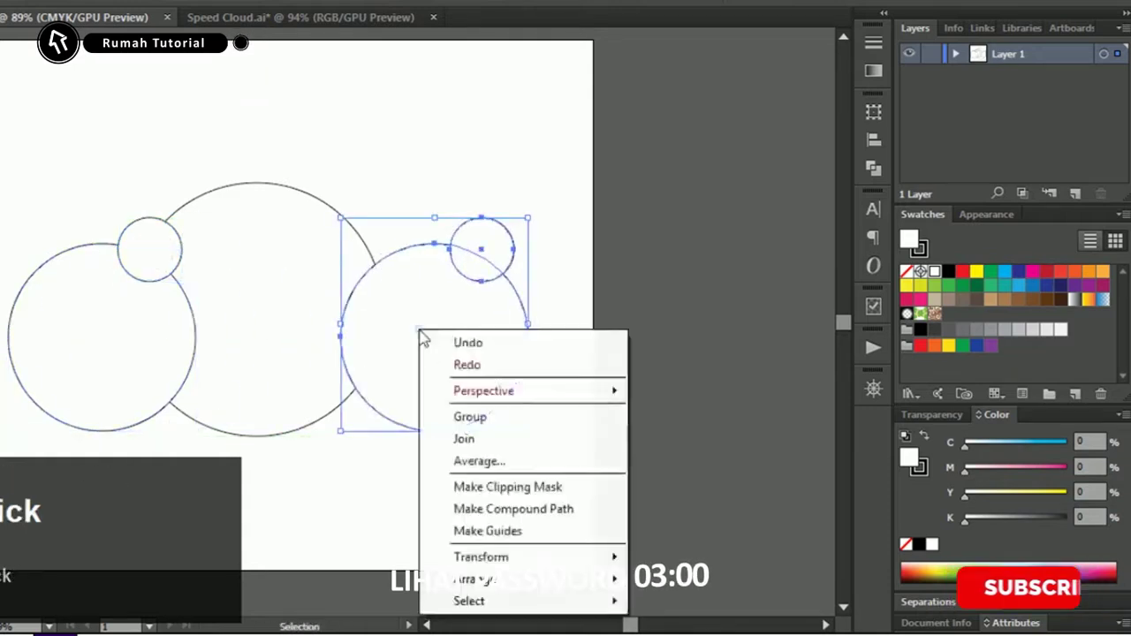
Position the mirrored circle copy on the right side to complete the symmetrical cloud outline
{"action": "type", "text": "L..."}
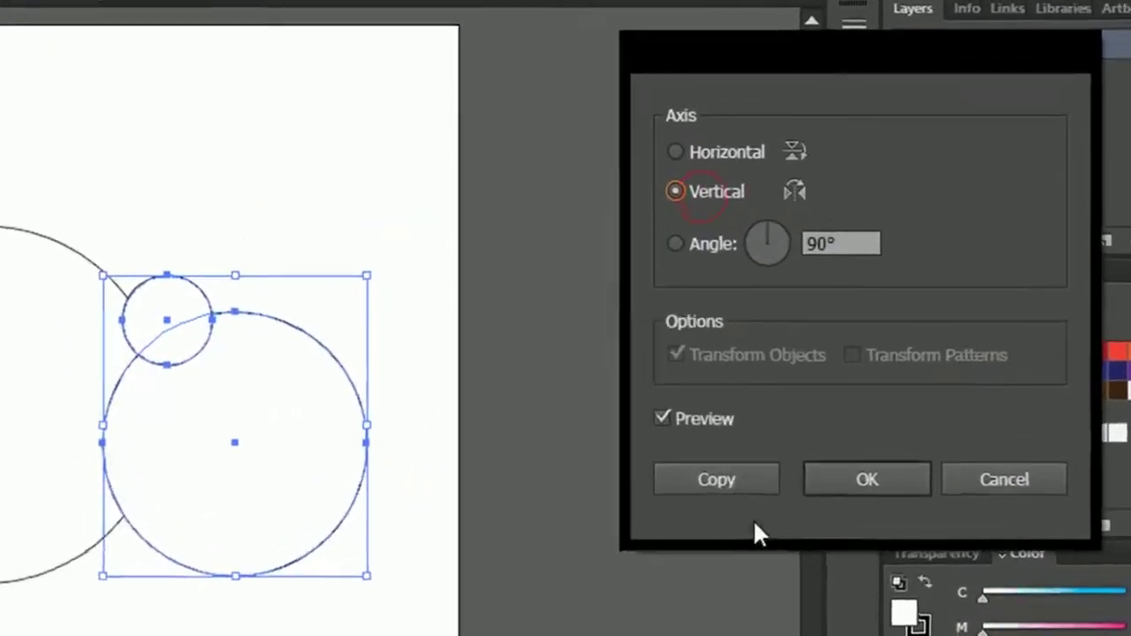
{"action": "left_click_drag", "start_coordinate": [539, 254], "coordinate": [1067, 342]}
{"action": "key", "text": "space"}
{"action": "left_click", "coordinate": [1067, 342]}
{"action": "key", "text": "space"}
{"action": "left_click_drag", "start_coordinate": [1067, 342], "coordinate": [993, 290]}
{"action": "key", "text": "space"}
{"action": "left_click", "coordinate": [993, 290]}
{"action": "key", "text": "space"}
{"action": "key", "text": "Pause"}
Load the Speed Cloud Pallet.ai swatch library via Other Library
{"action": "left_click", "coordinate": [946, 404]}
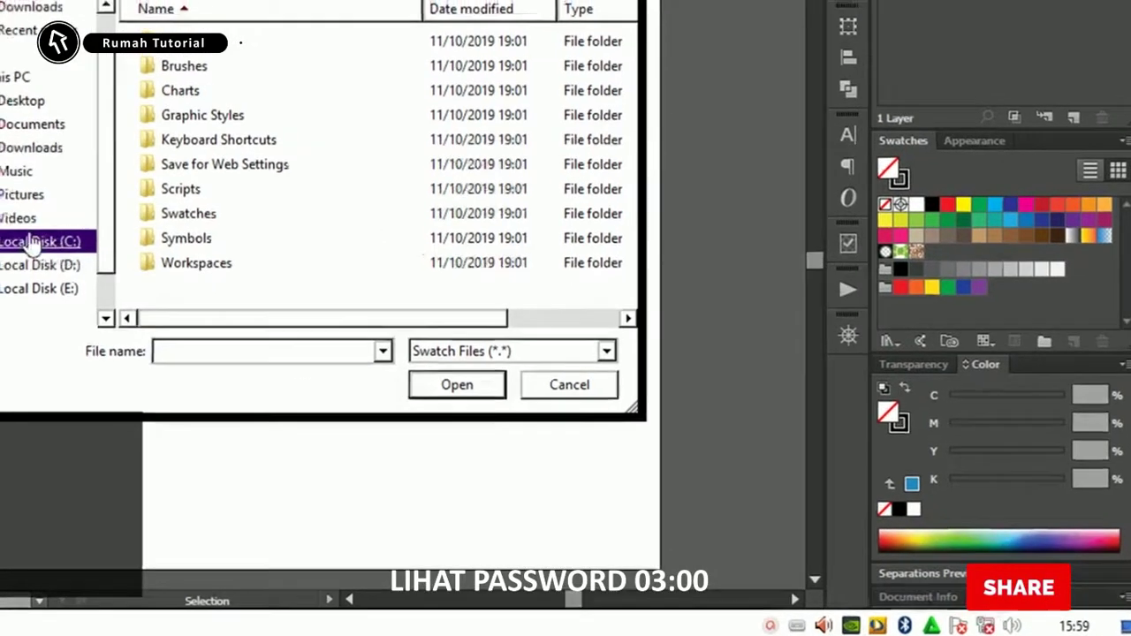
{"action": "left_click", "coordinate": [1050, 336]}
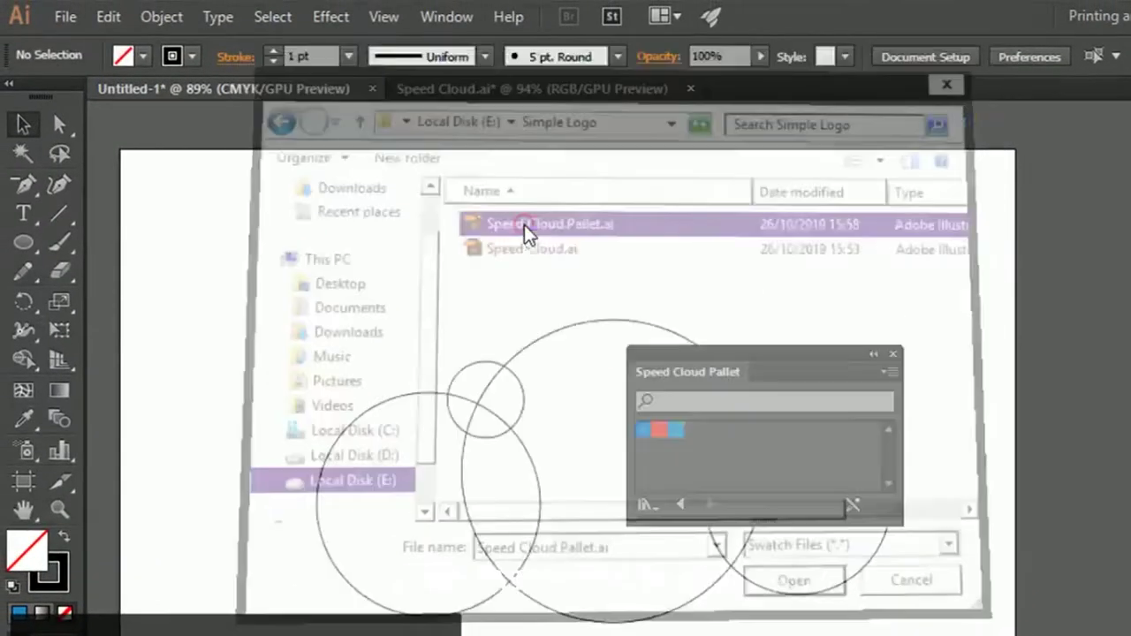
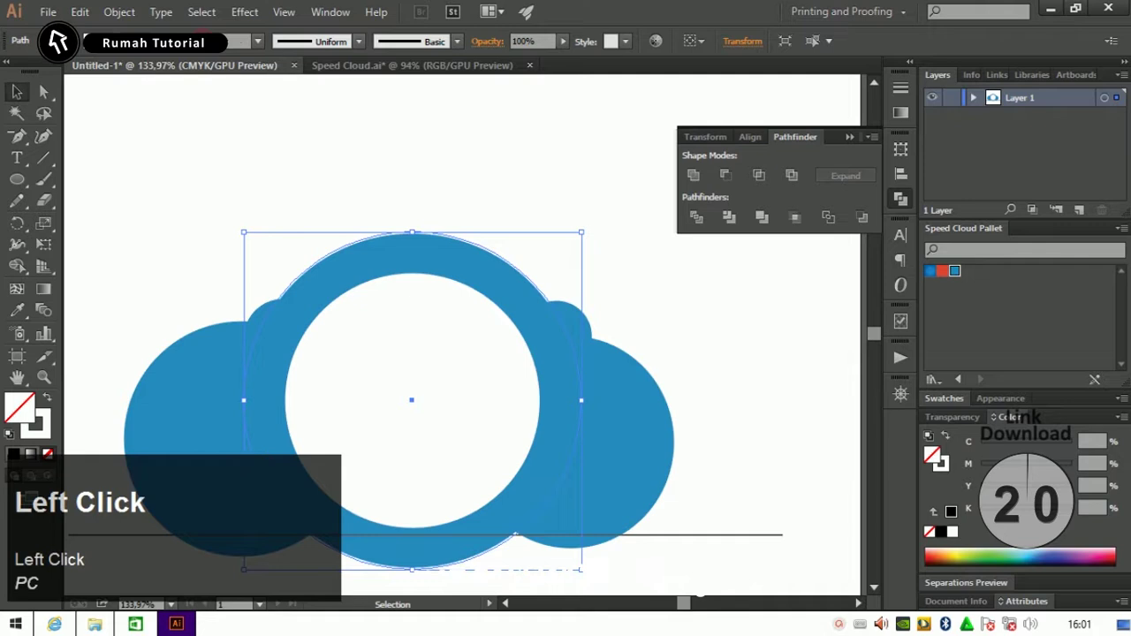
Select the ring's outer circle and bring it to the front for the larger gap circle
{"action": "key", "text": "ctrl+]"}
{"action": "left_click", "coordinate": [372, 115]}
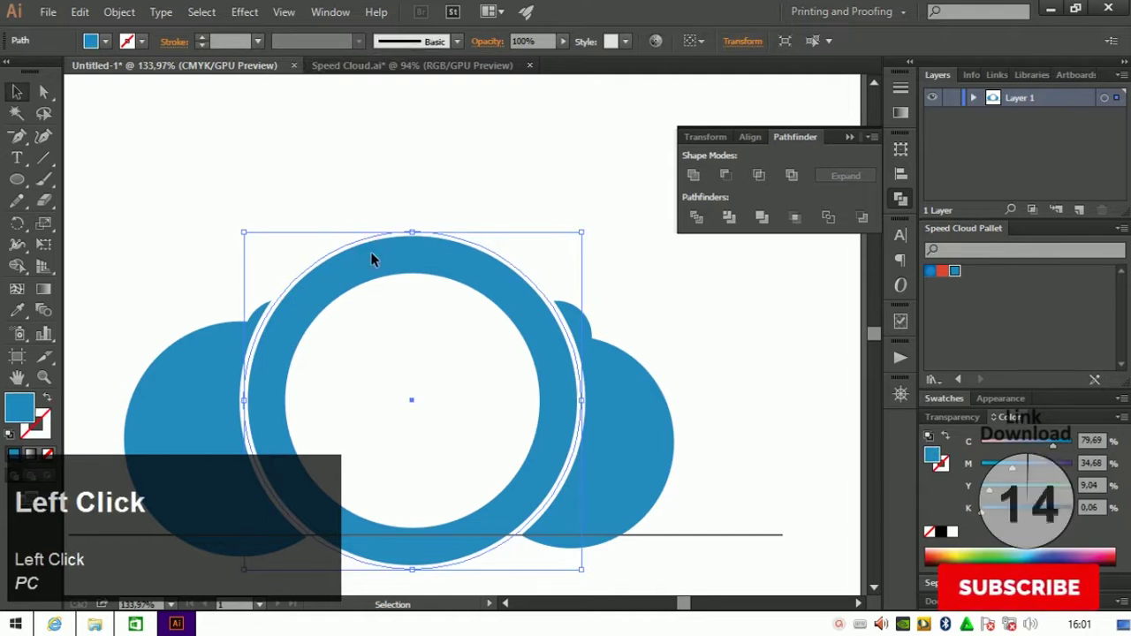
{"action": "left_click", "coordinate": [339, 289]}
{"action": "key", "text": "ctrl+shift+]"}
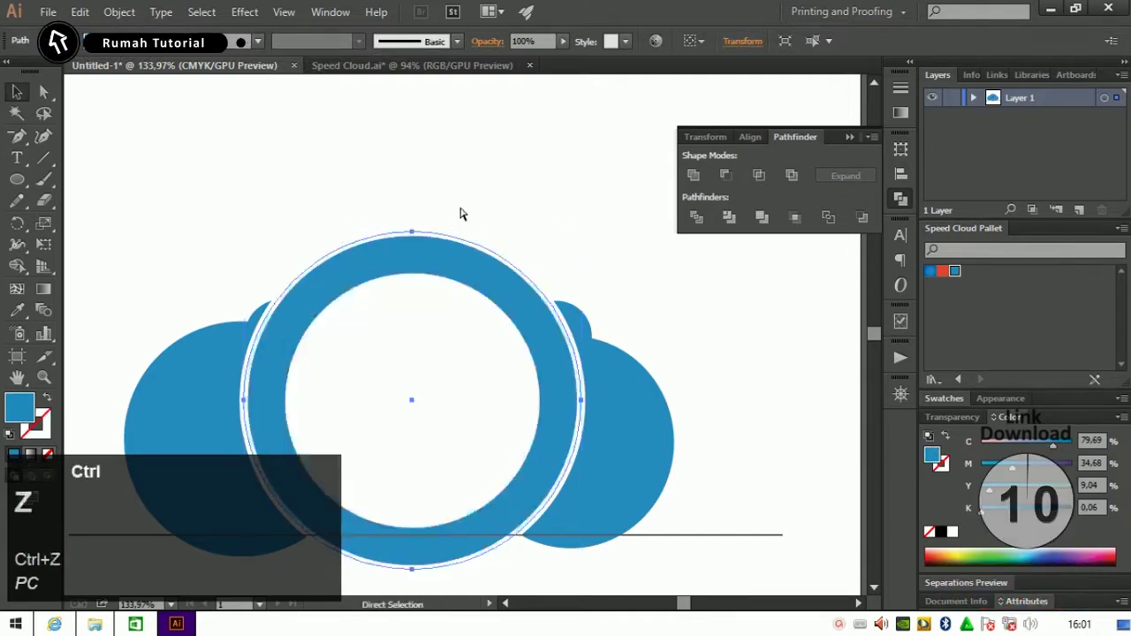
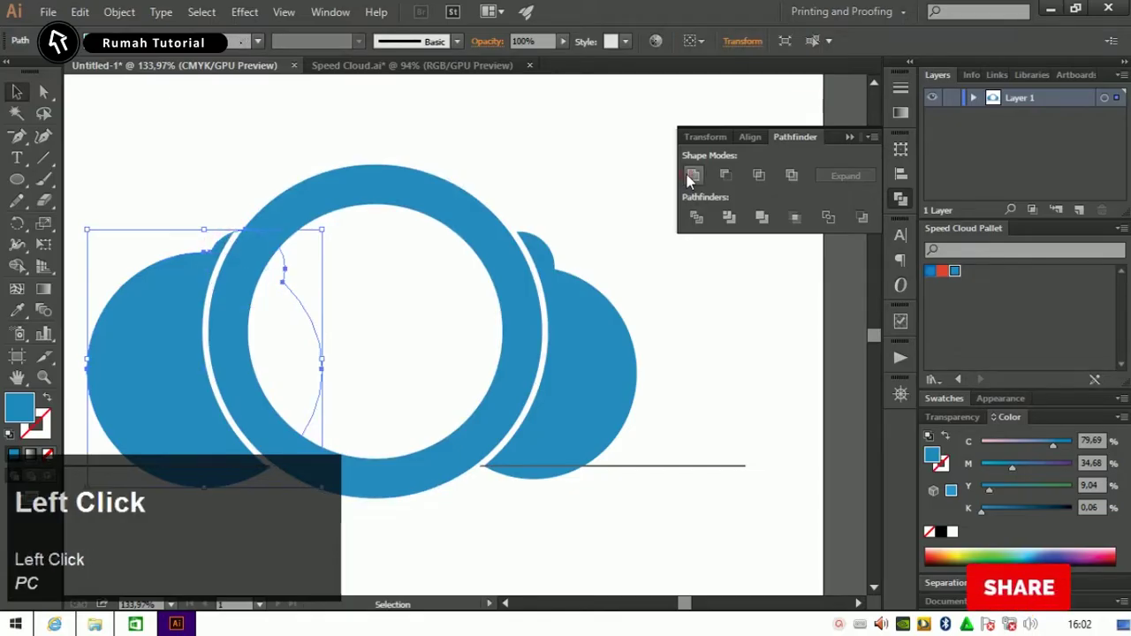
Bring the selected shape forward to set the white gap cleanly around the blue ring
{"action": "key", "text": "ctrl+]"}
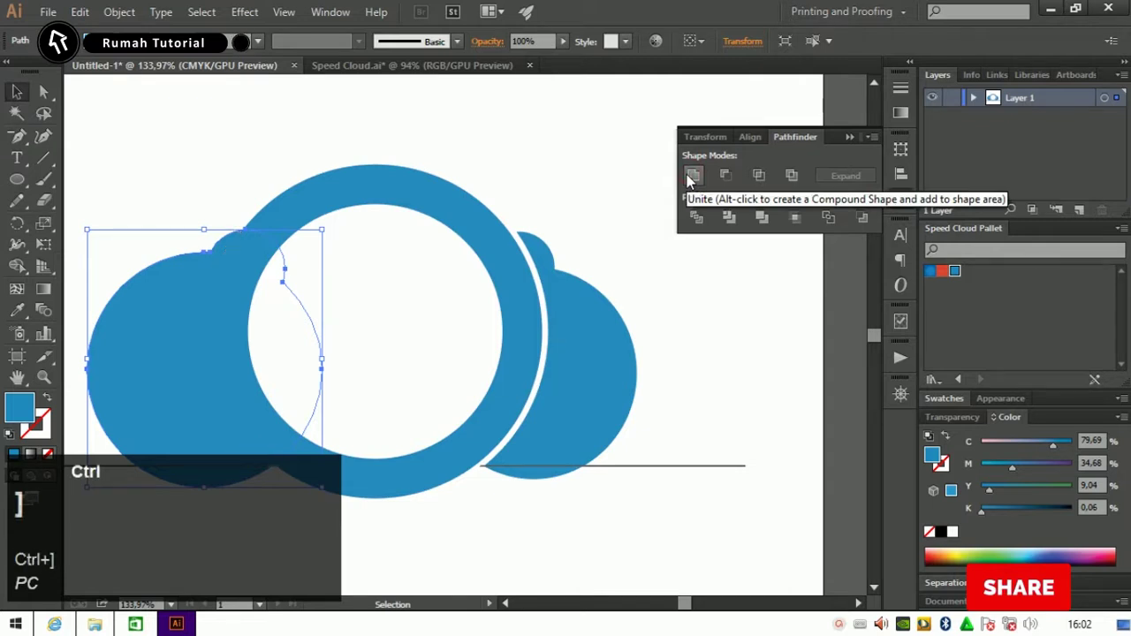
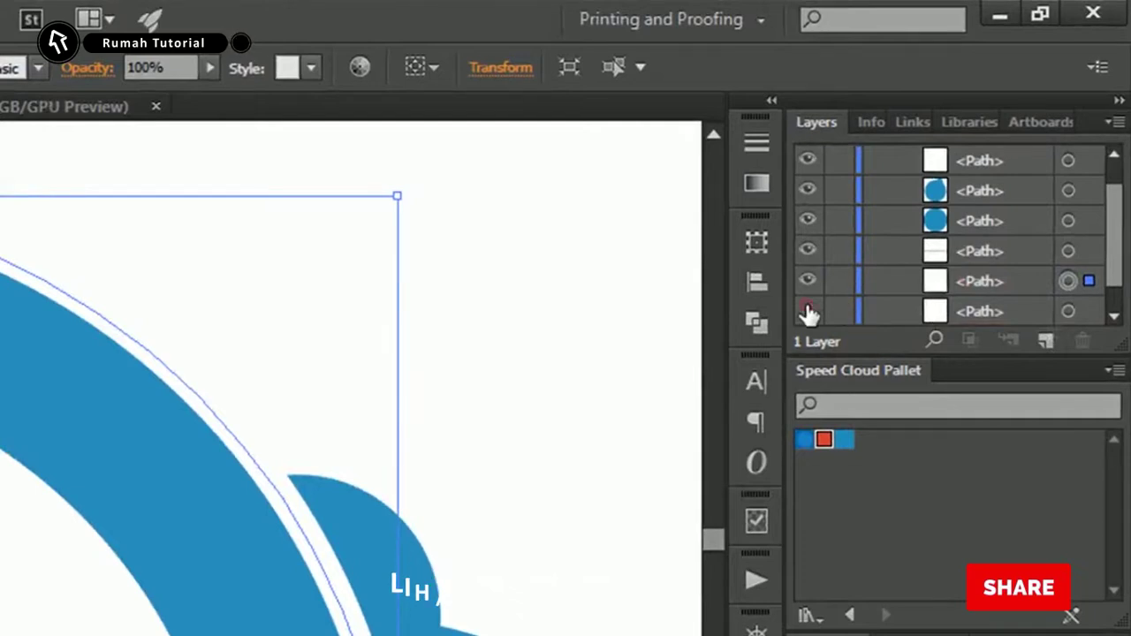
Hide a white path layer and expand the 7 pt circle's appearance into real shapes
{"action": "left_click", "coordinate": [541, 348]}
{"action": "left_click", "coordinate": [26, 177]}
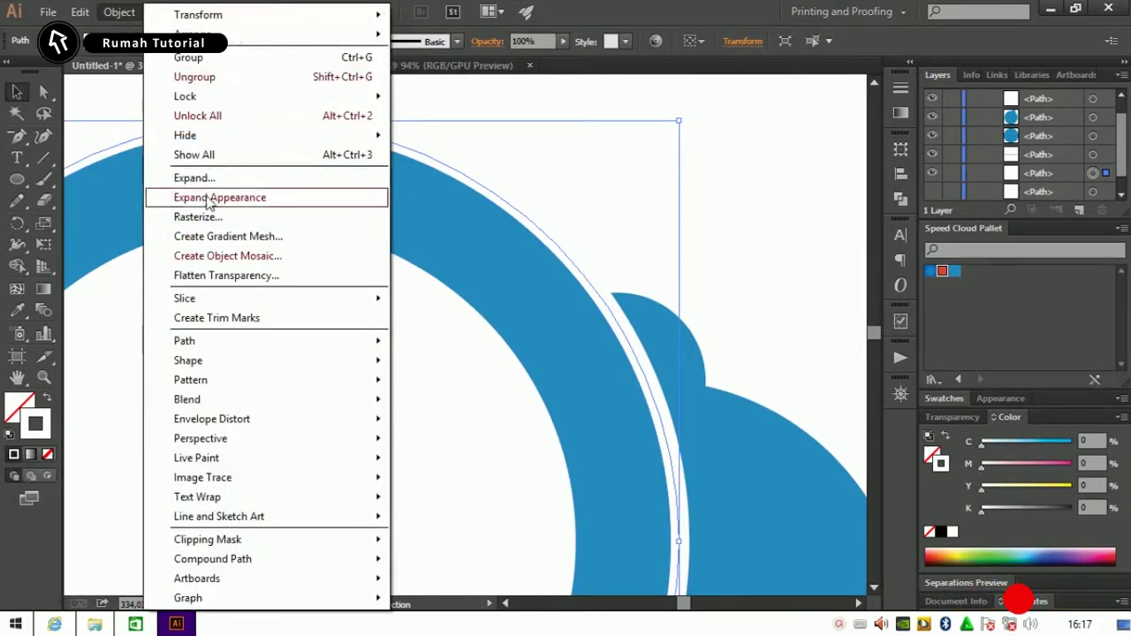
{"action": "left_click", "coordinate": [72, 170]}
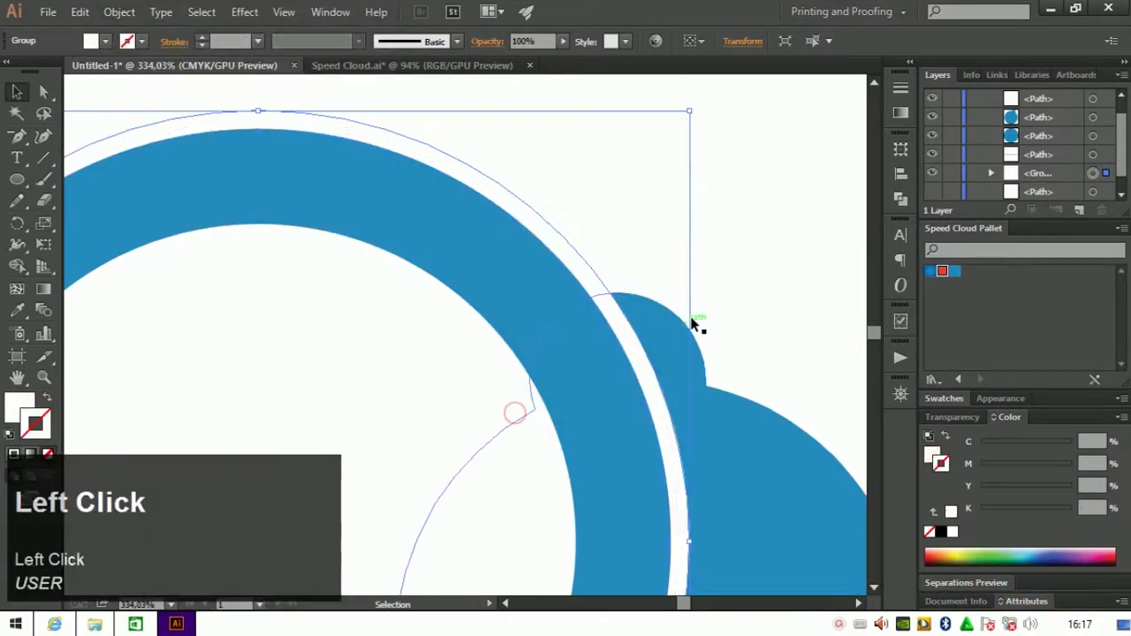
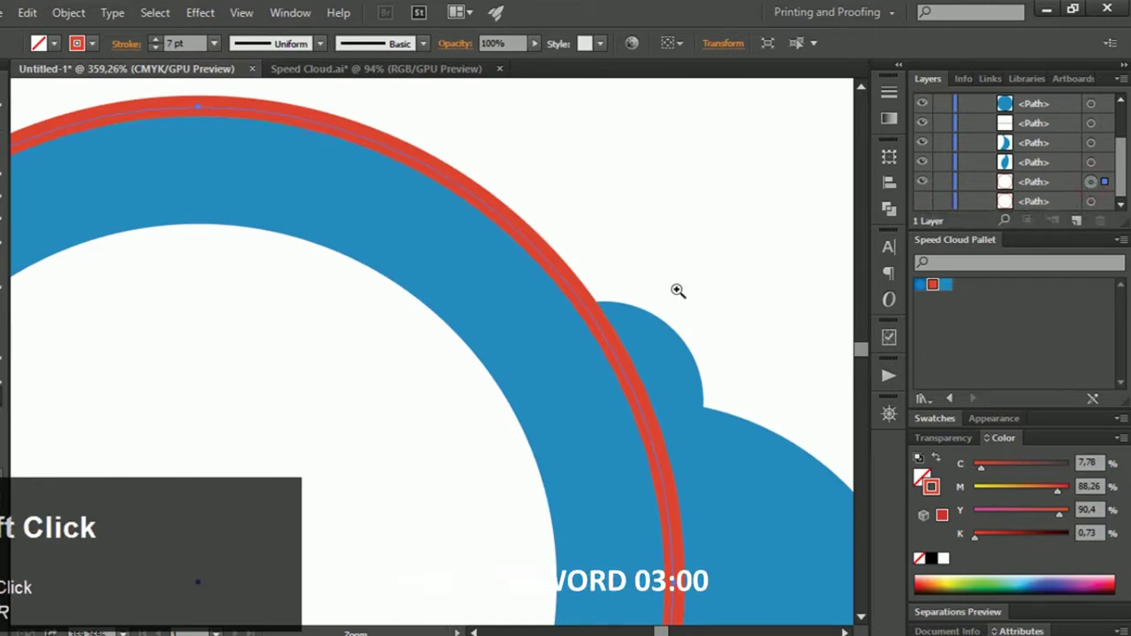
Target the outer path and send it to the back behind the red arc
{"action": "left_click", "coordinate": [190, 17]}
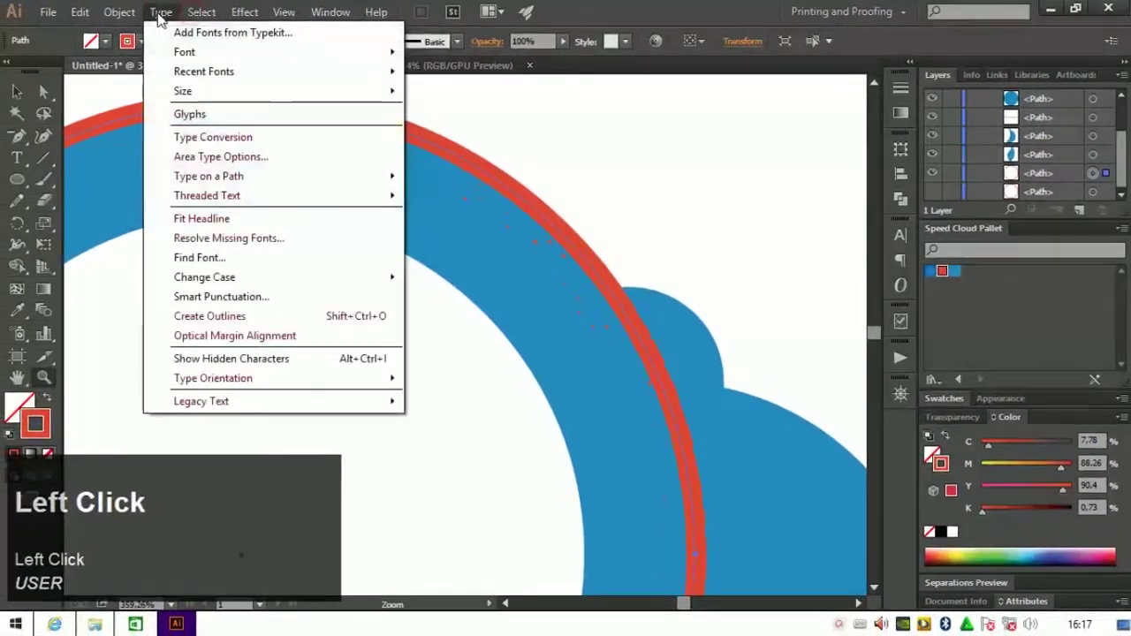
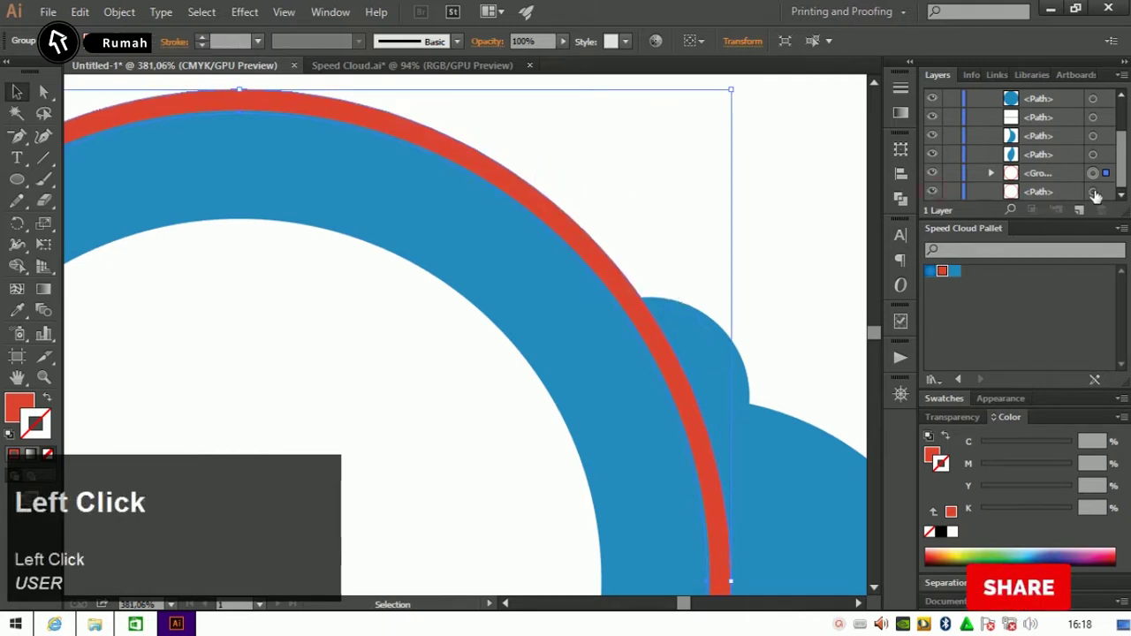
{"action": "key", "text": "ctrl+shift+["}
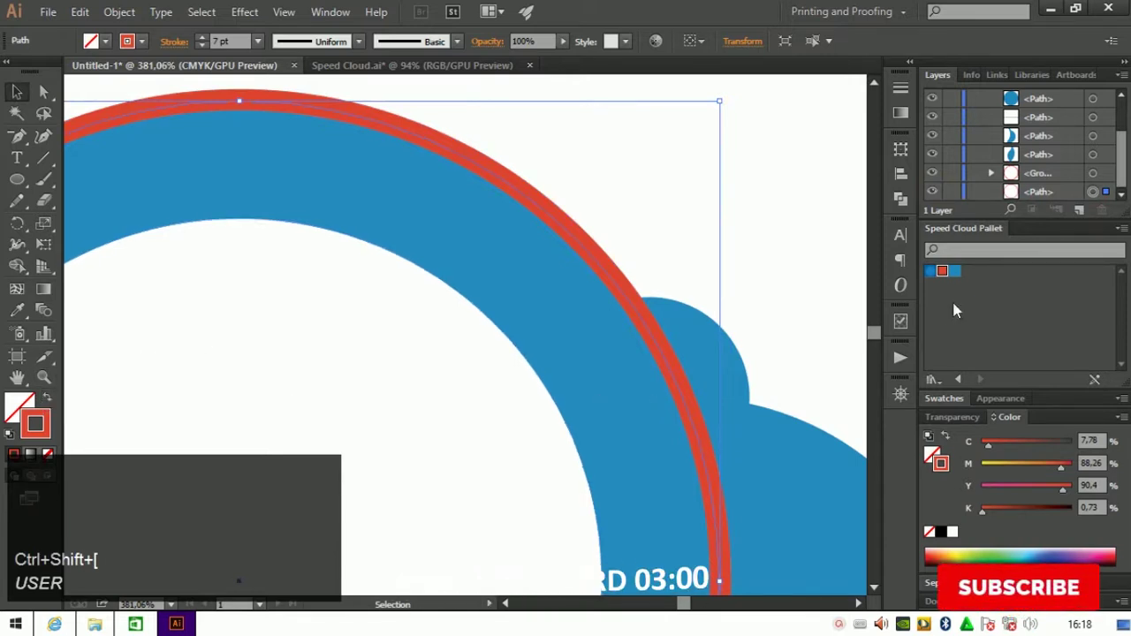
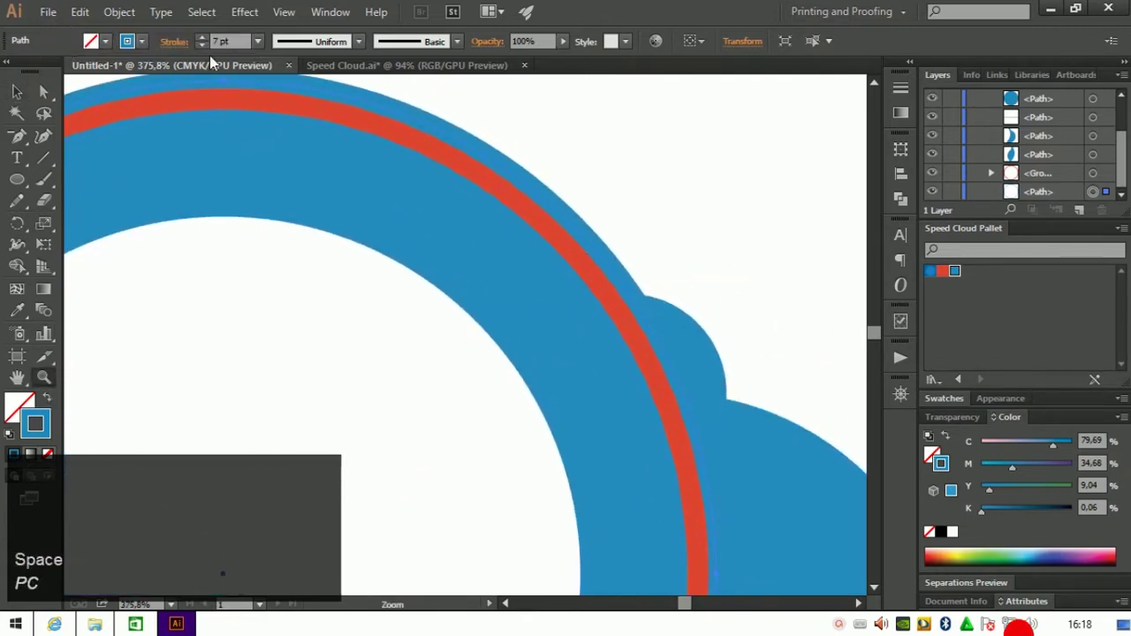
Adjust the outer blue circle's stroke thickness and nudge its position around the red ring
{"action": "left_click", "coordinate": [212, 51]}
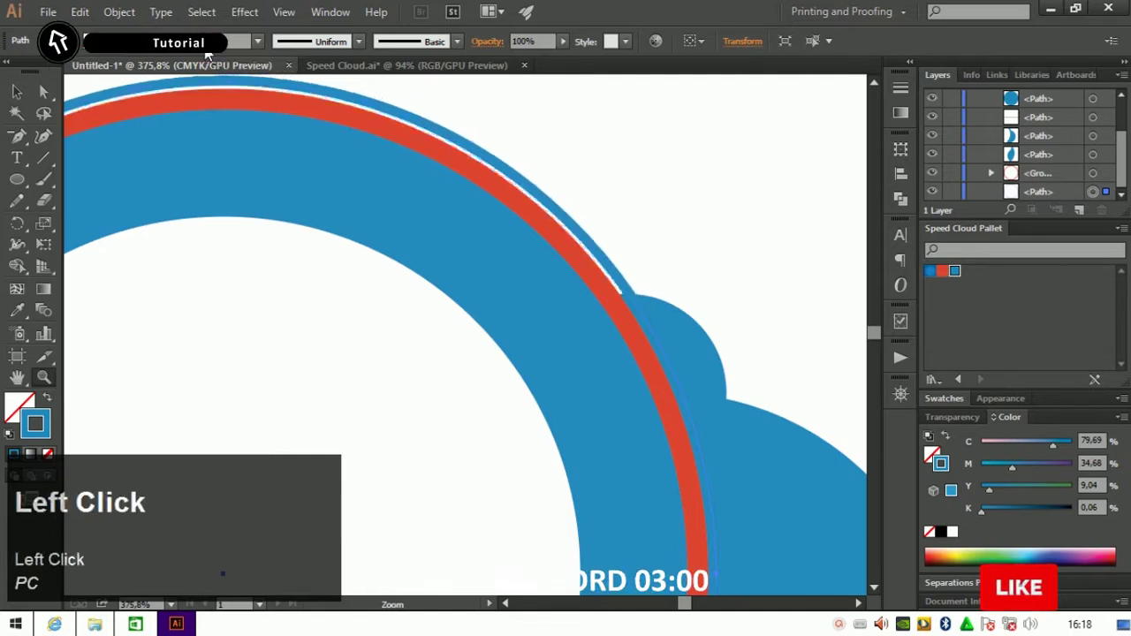
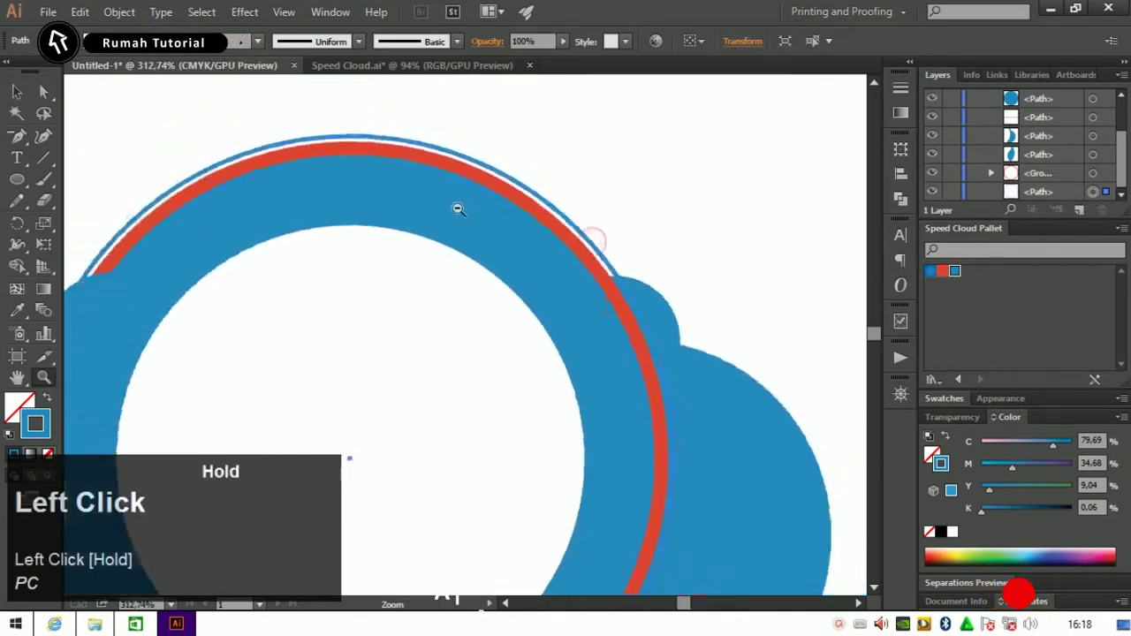
{"action": "key", "text": "space"}
{"action": "left_click", "coordinate": [396, 222]}
{"action": "key", "text": "space"}
{"action": "key", "text": "v"}
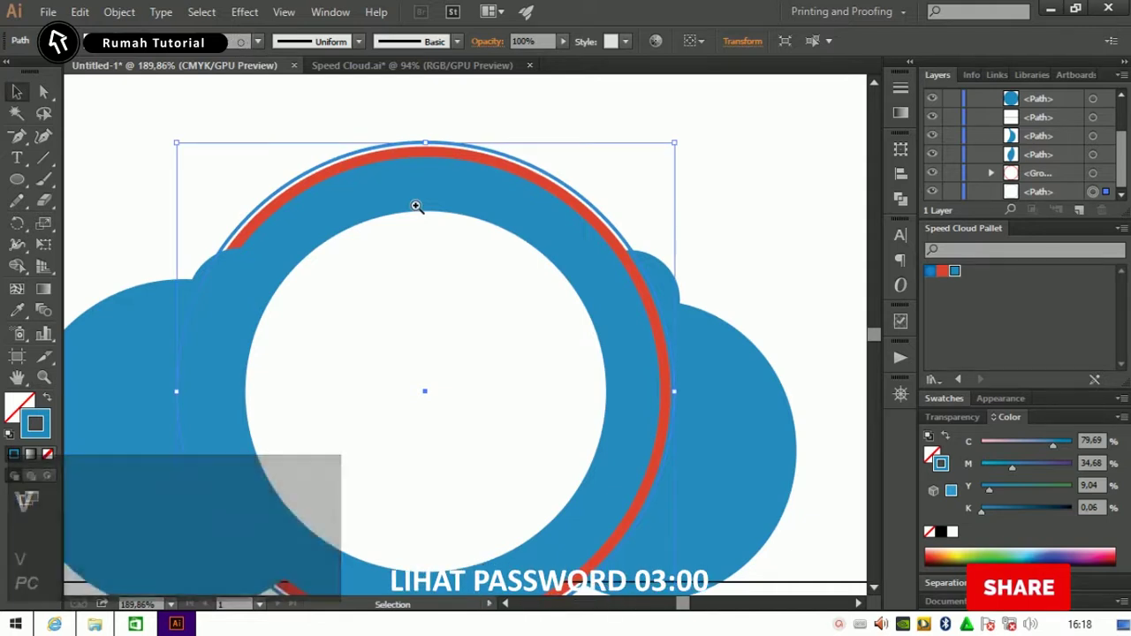
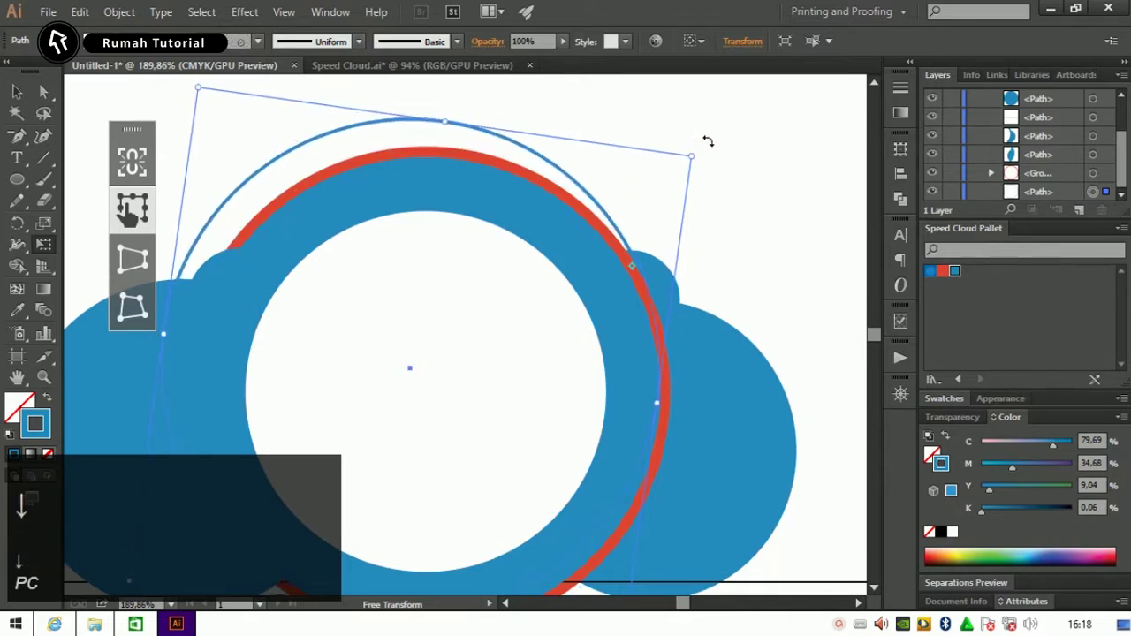
{"action": "key", "text": "Right"}
{"action": "key", "text": "Left"}
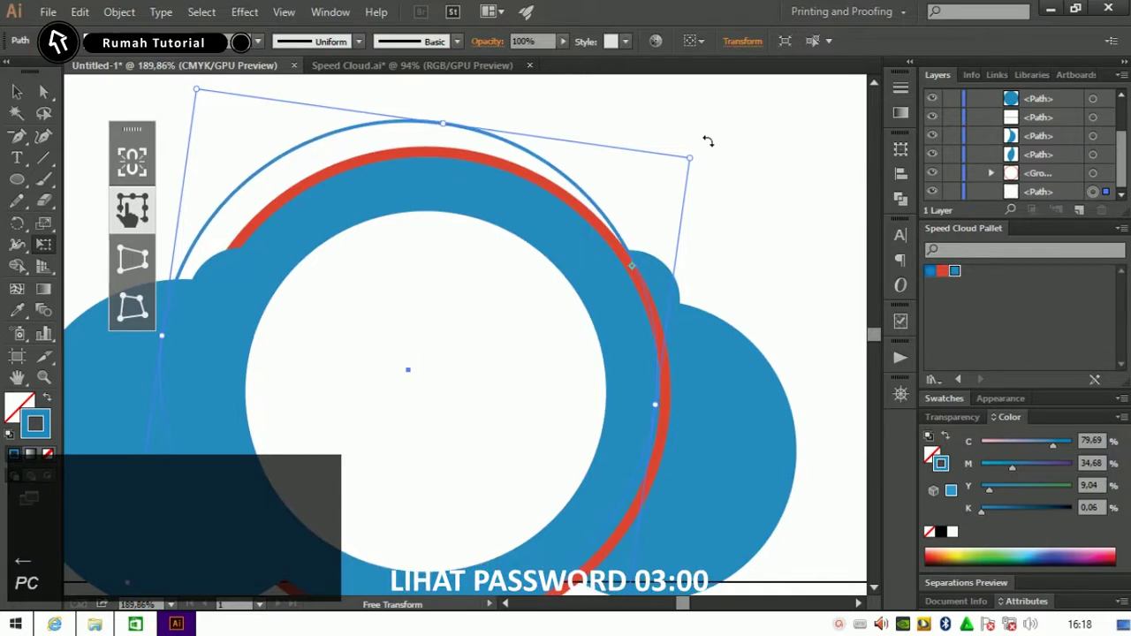
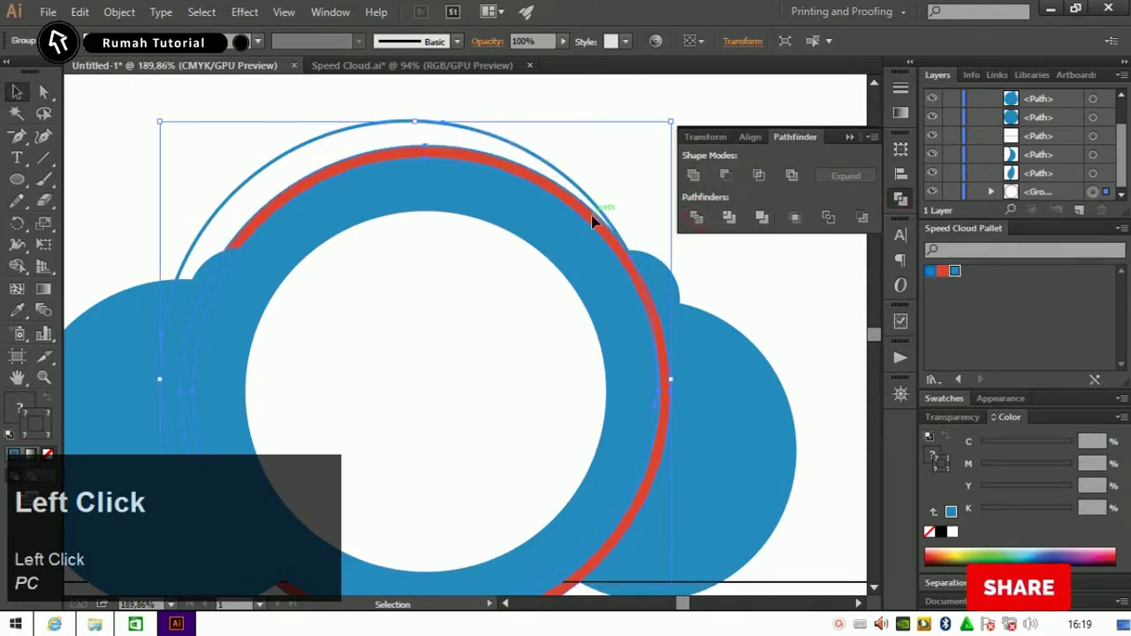
Ungroup the arc shapes and delete the old red arc from the artboard
{"action": "right_click", "coordinate": [594, 219]}
{"action": "left_click", "coordinate": [667, 314]}
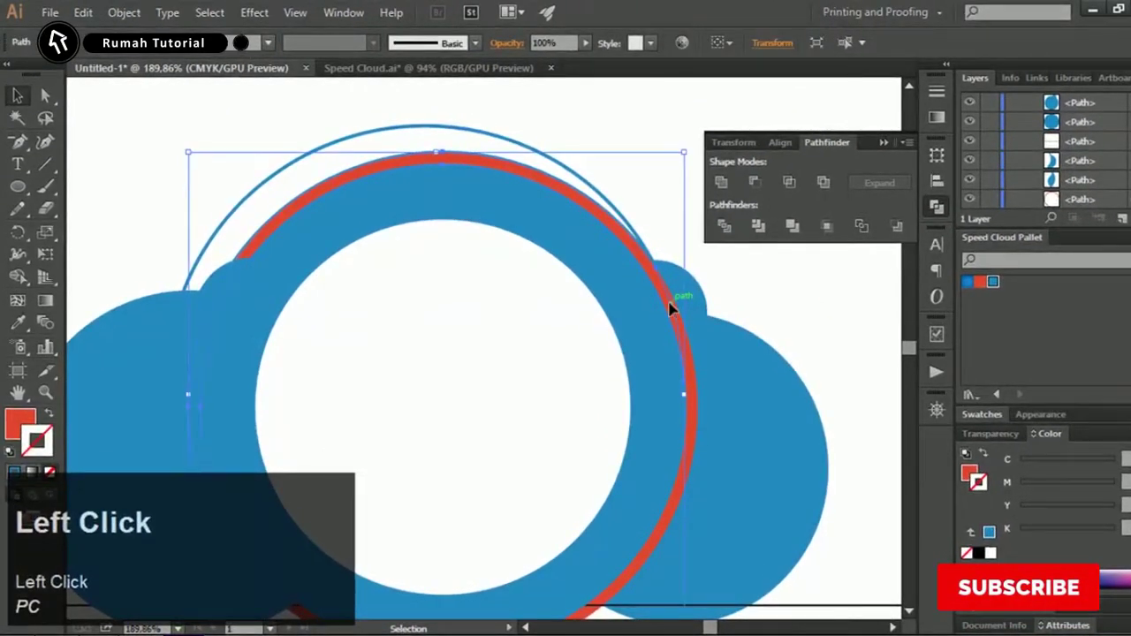
{"action": "key", "text": "Delete"}
{"action": "left_click", "coordinate": [678, 327]}
{"action": "key", "text": "Delete"}
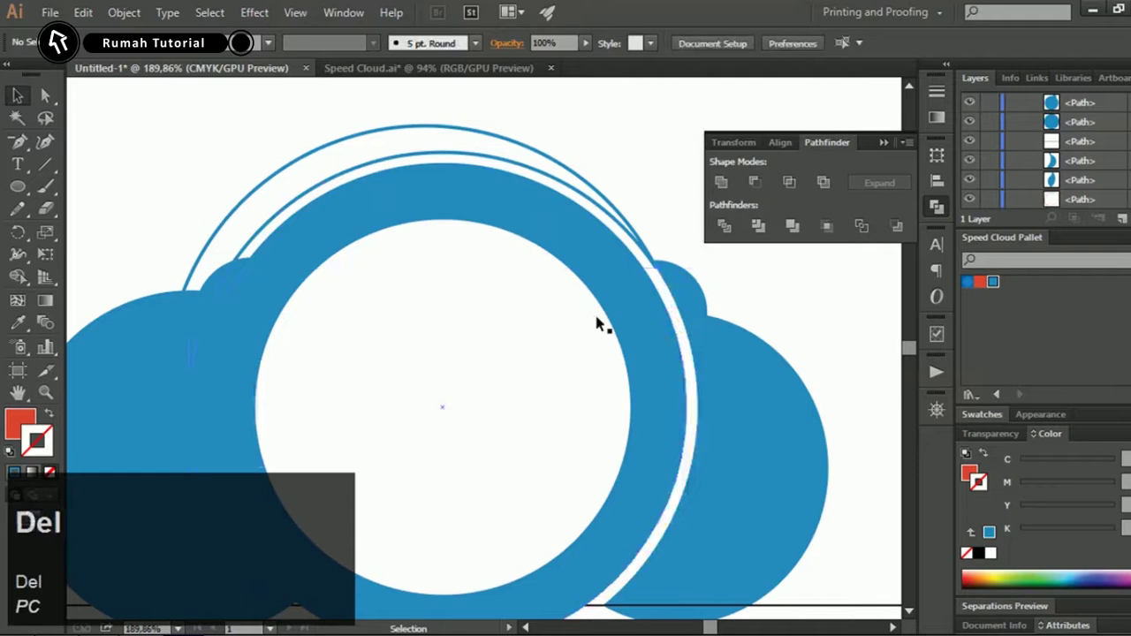
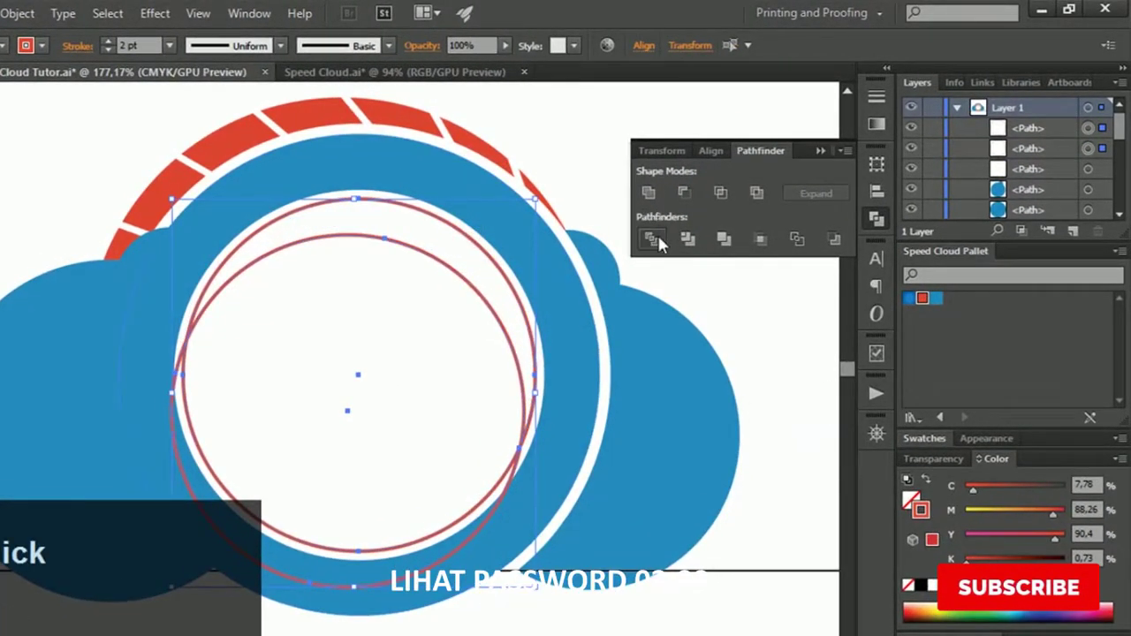
Divide the two inner red circles into separate pieces with Pathfinder
{"action": "left_click", "coordinate": [511, 346]}
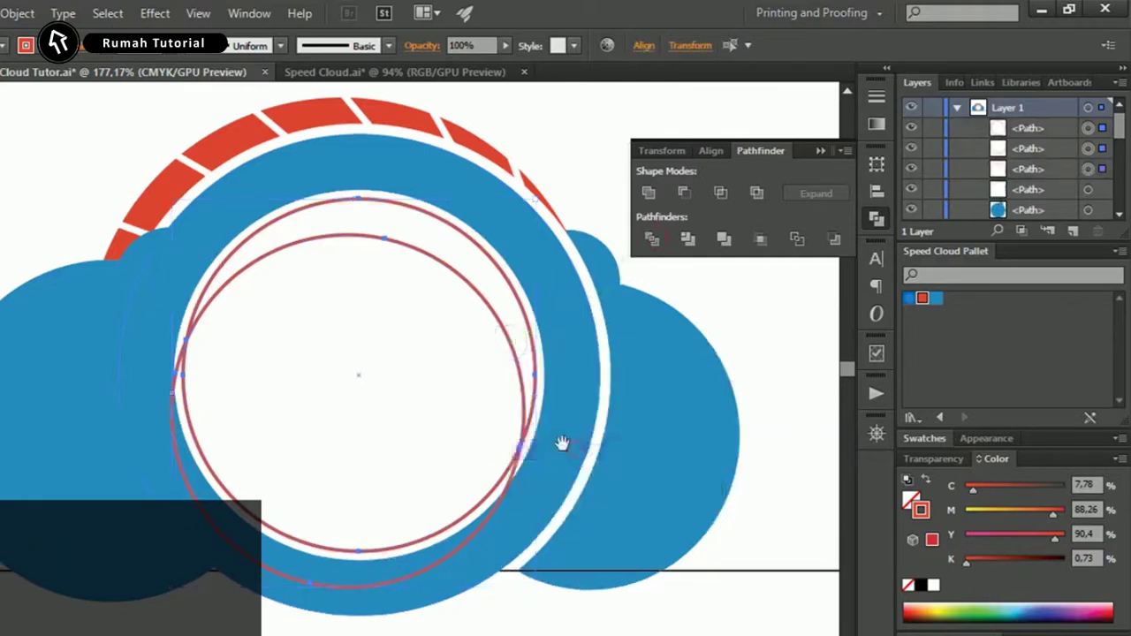
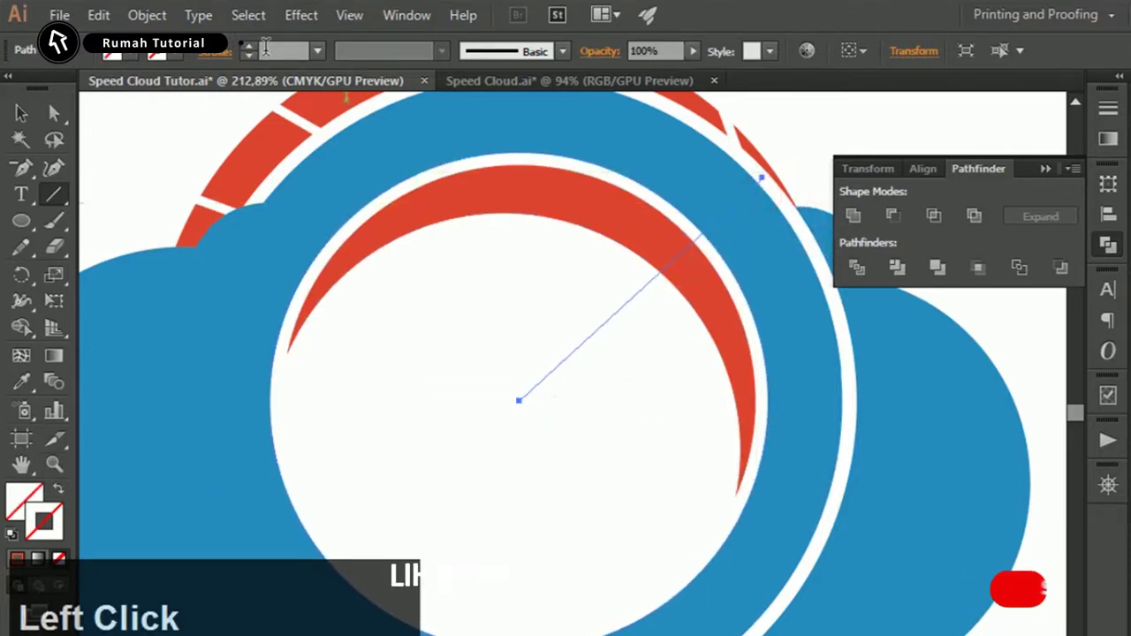
Thicken the needle line to a 3 pt red stroke and select it together with the inner red arc
{"action": "left_click", "coordinate": [255, 47]}
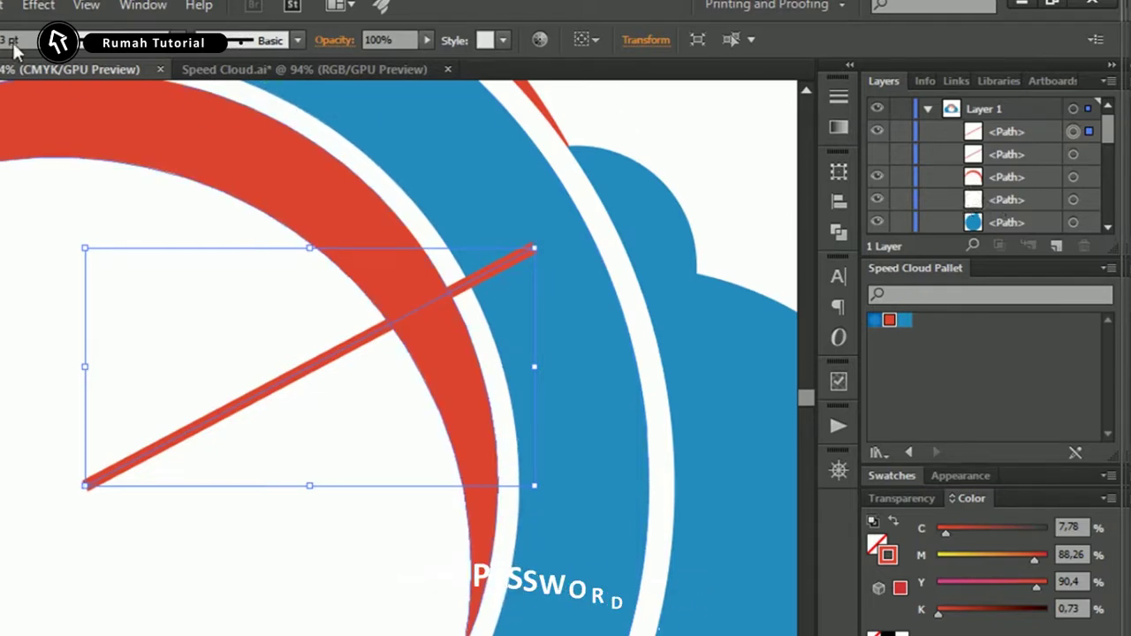
{"action": "left_click", "coordinate": [442, 302]}
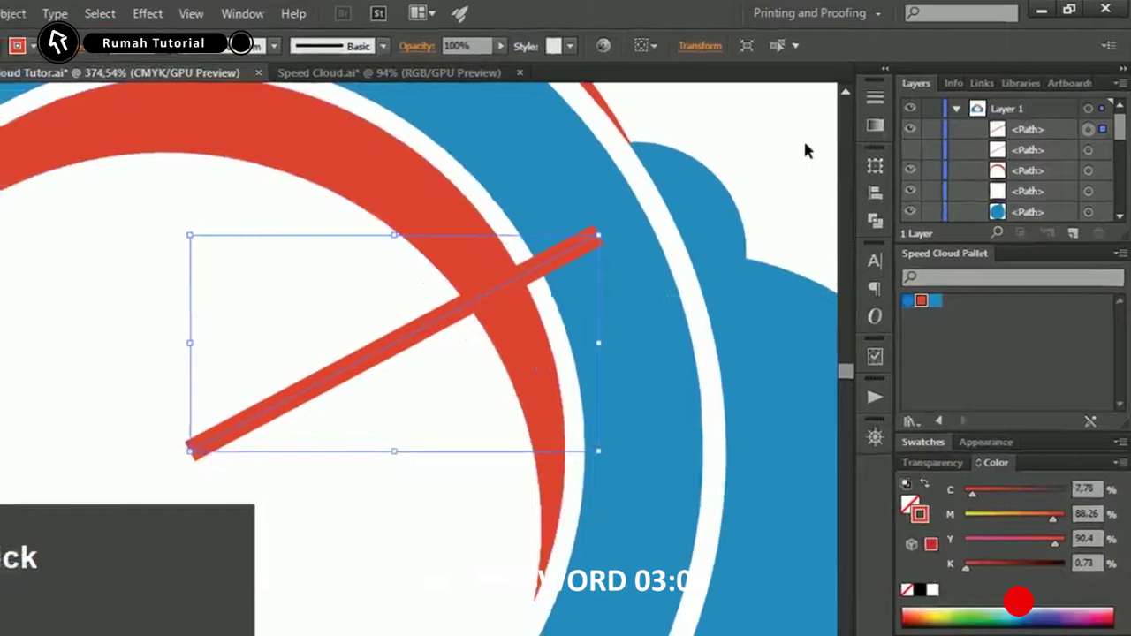
{"action": "left_click", "coordinate": [523, 261]}
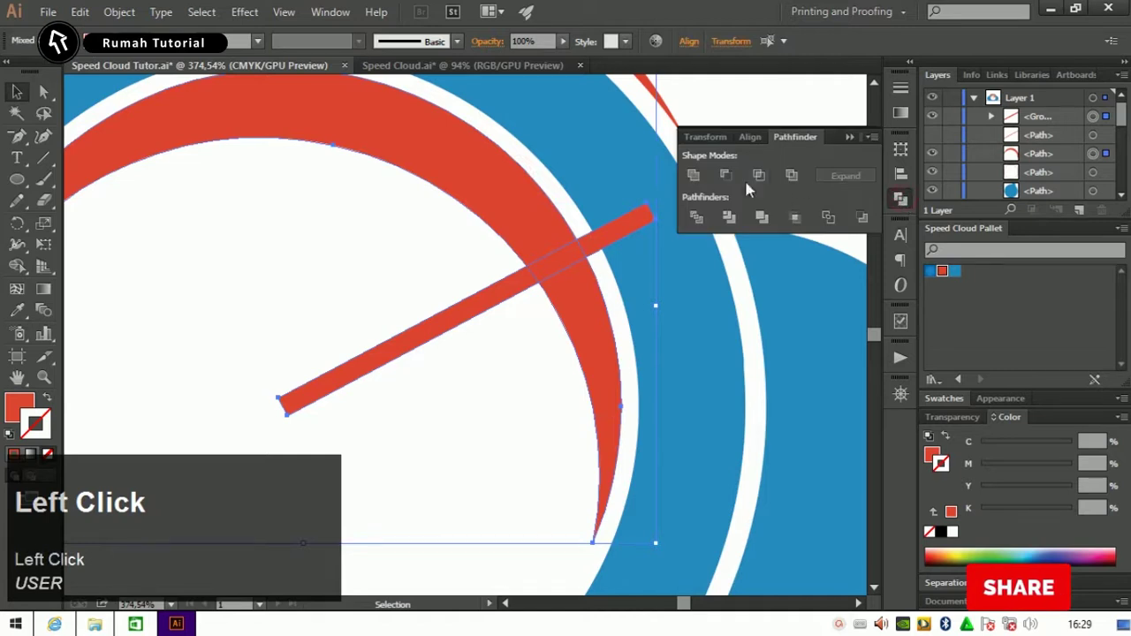
Ungroup the cut arc pieces, then add and remove needle anchors to taper its end to a point
{"action": "right_click", "coordinate": [578, 299]}
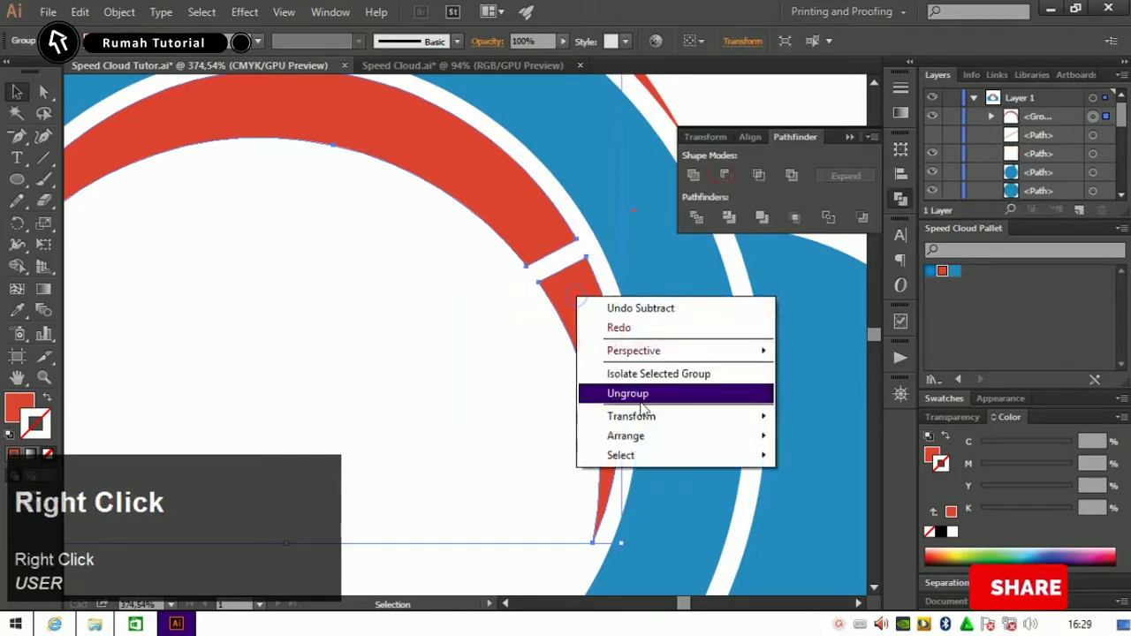
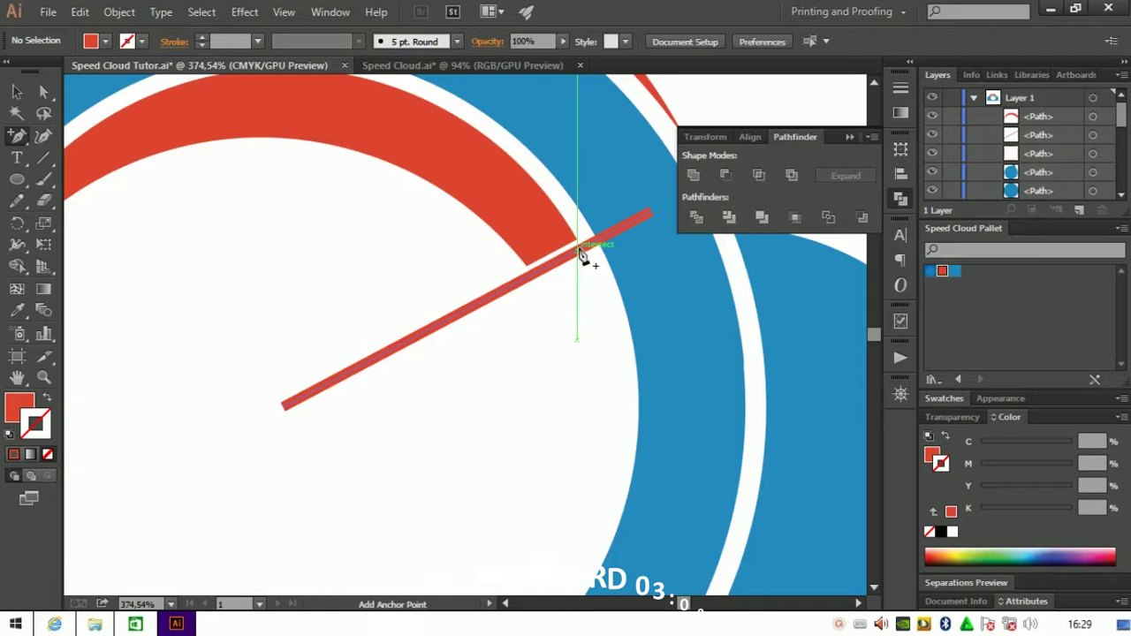
{"action": "left_click", "coordinate": [588, 234]}
{"action": "key", "text": "a"}
{"action": "key", "text": "-"}
{"action": "left_click", "coordinate": [707, 276]}
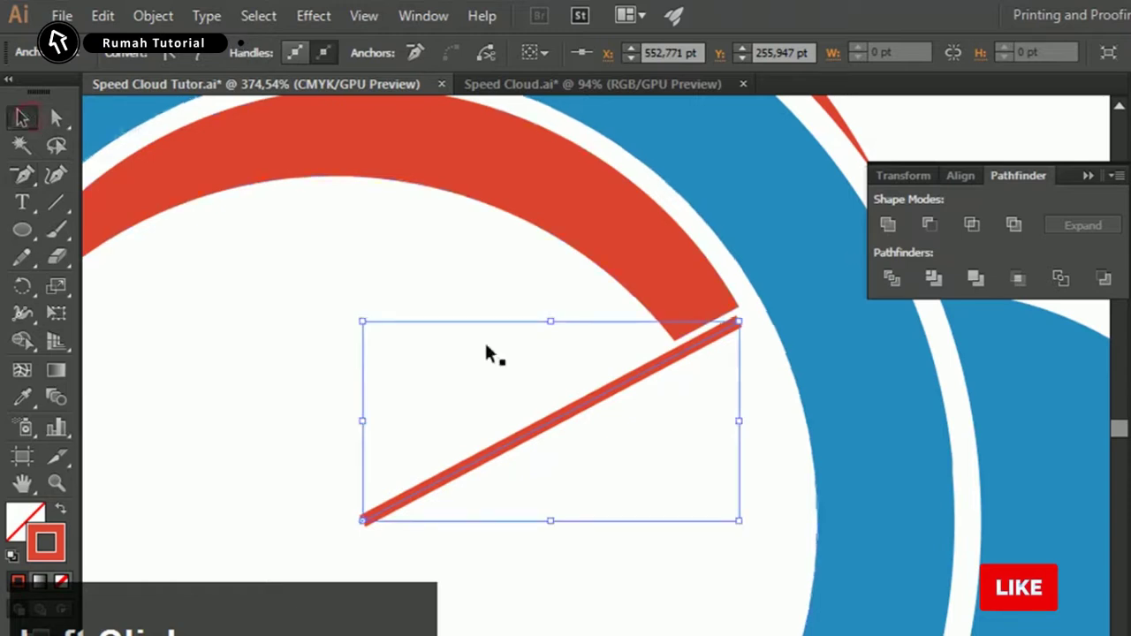
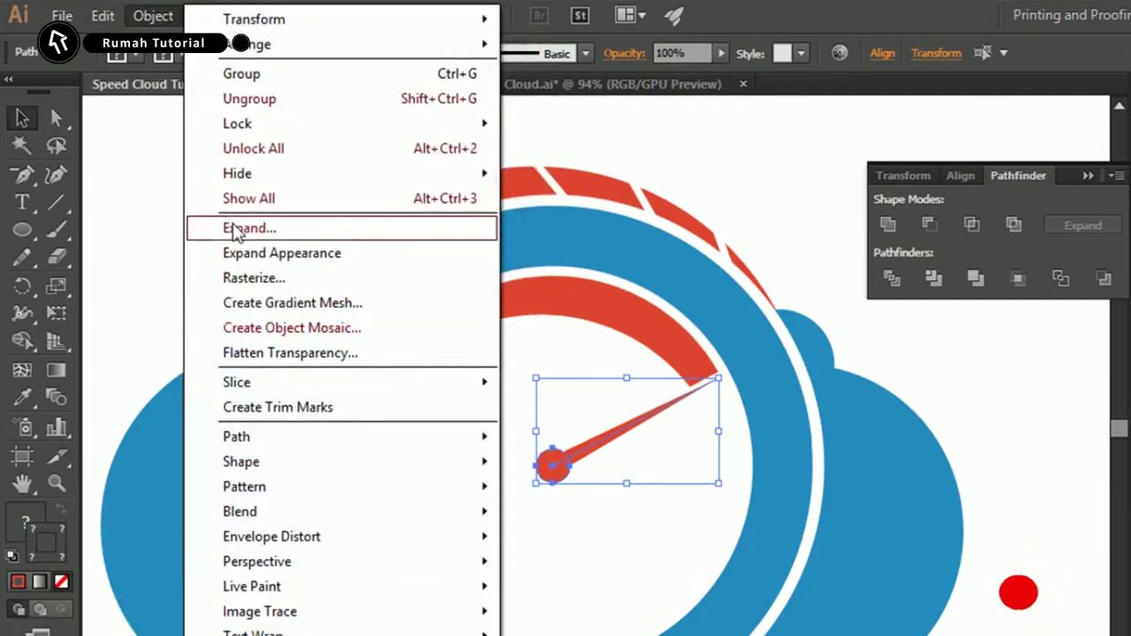
Expand the tapered needle stroke into a solid filled red shape
{"action": "left_click", "coordinate": [239, 229]}
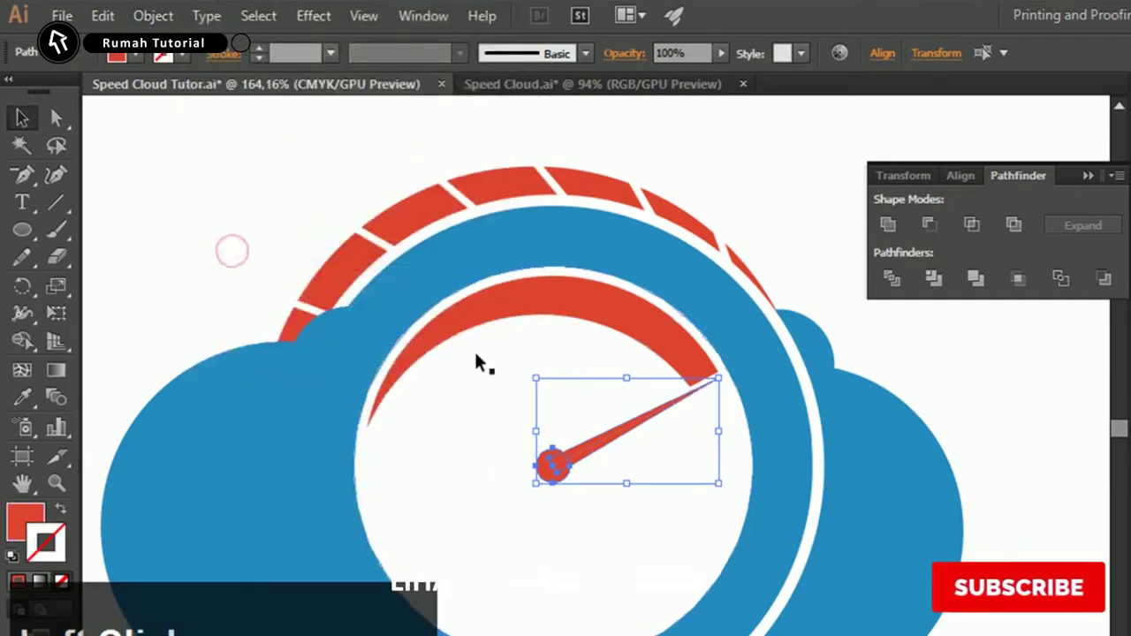
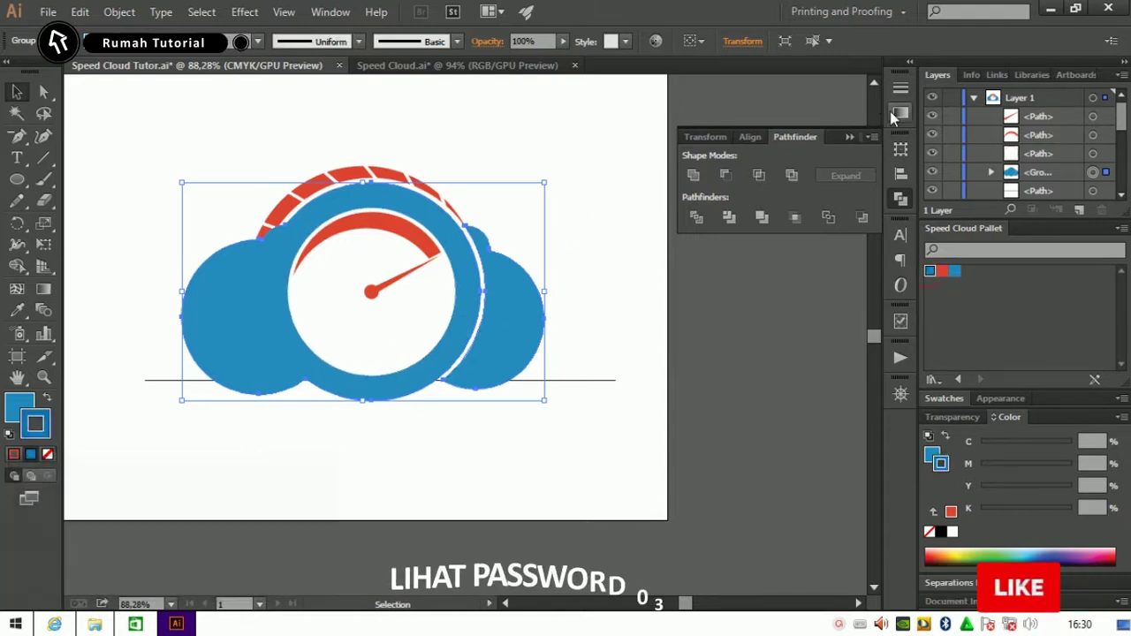
Apply a radial blue gradient to the cloud ring and nudge the bottom clipping rectangle into place
{"action": "left_click", "coordinate": [906, 118]}
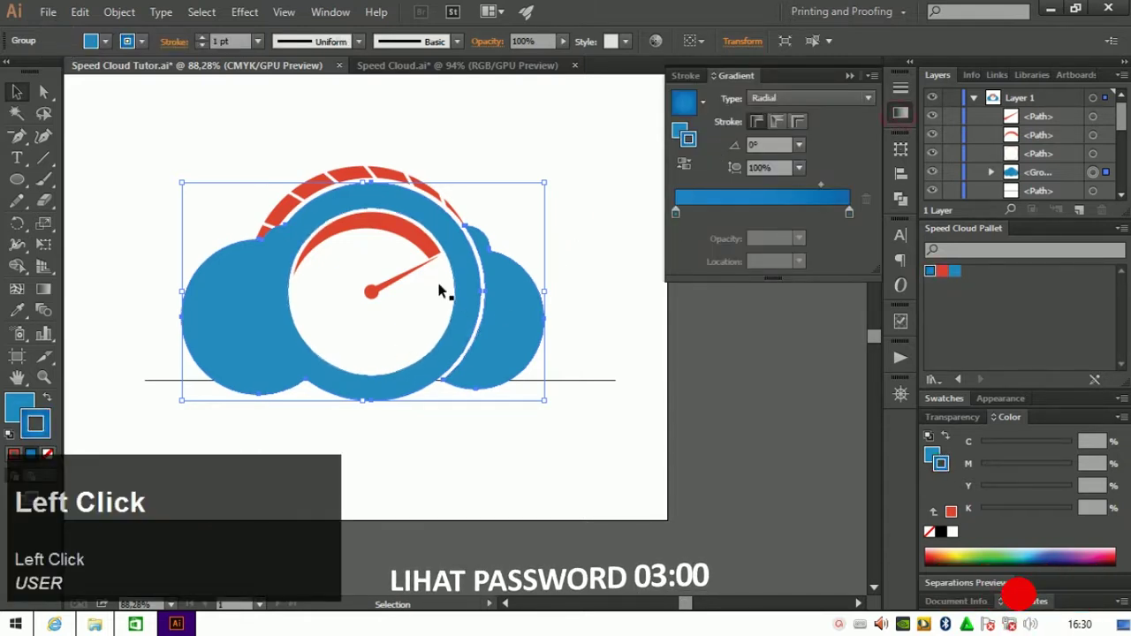
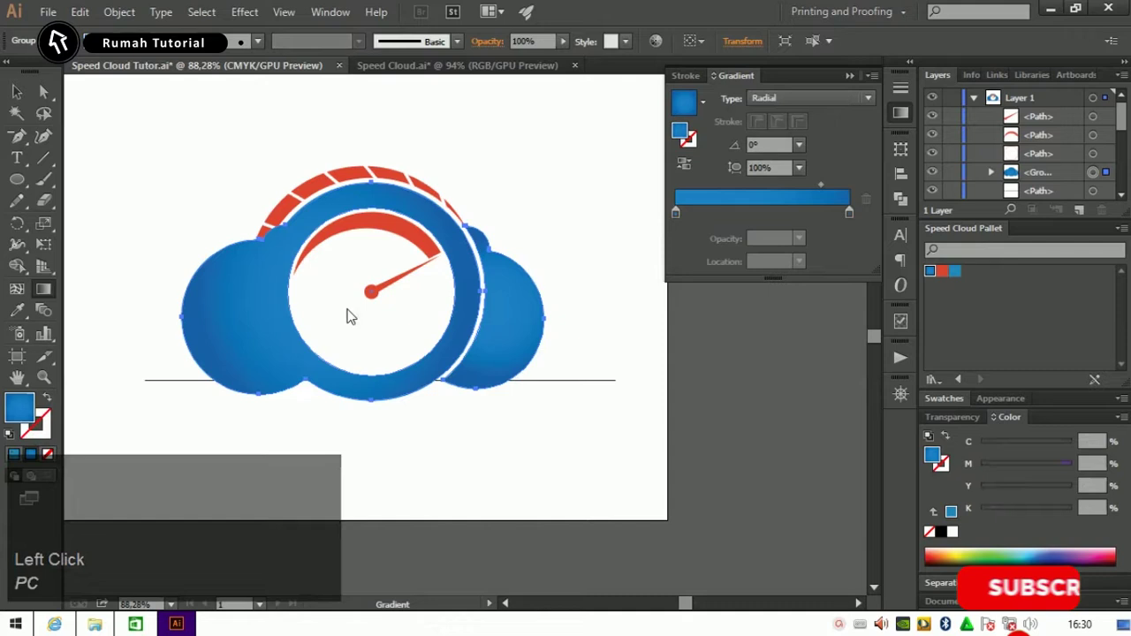
{"action": "key", "text": "g"}
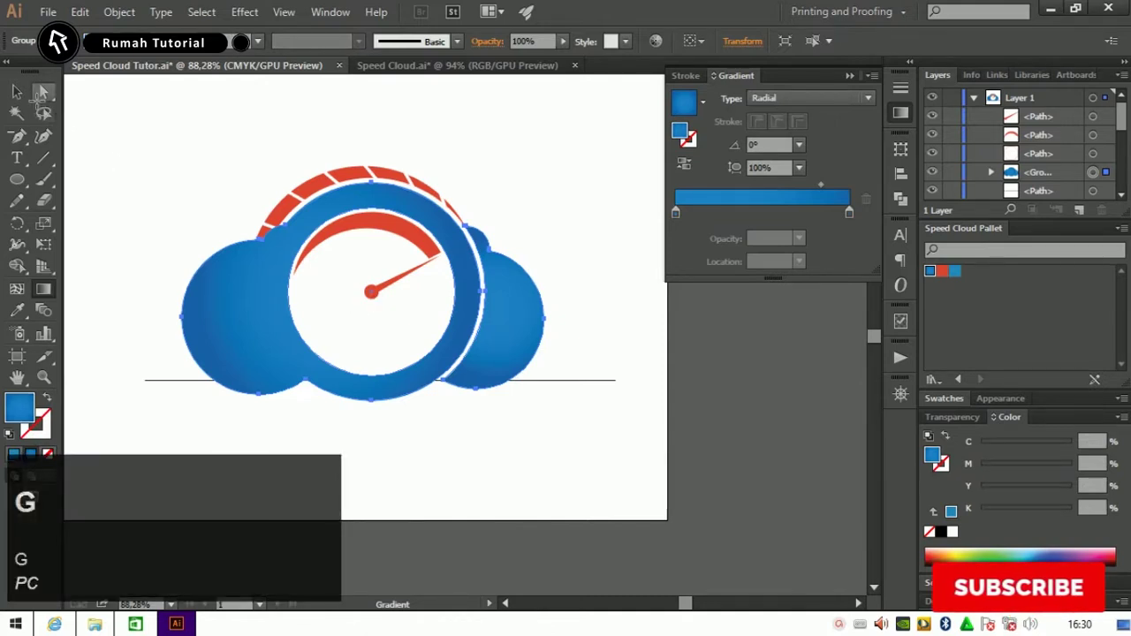
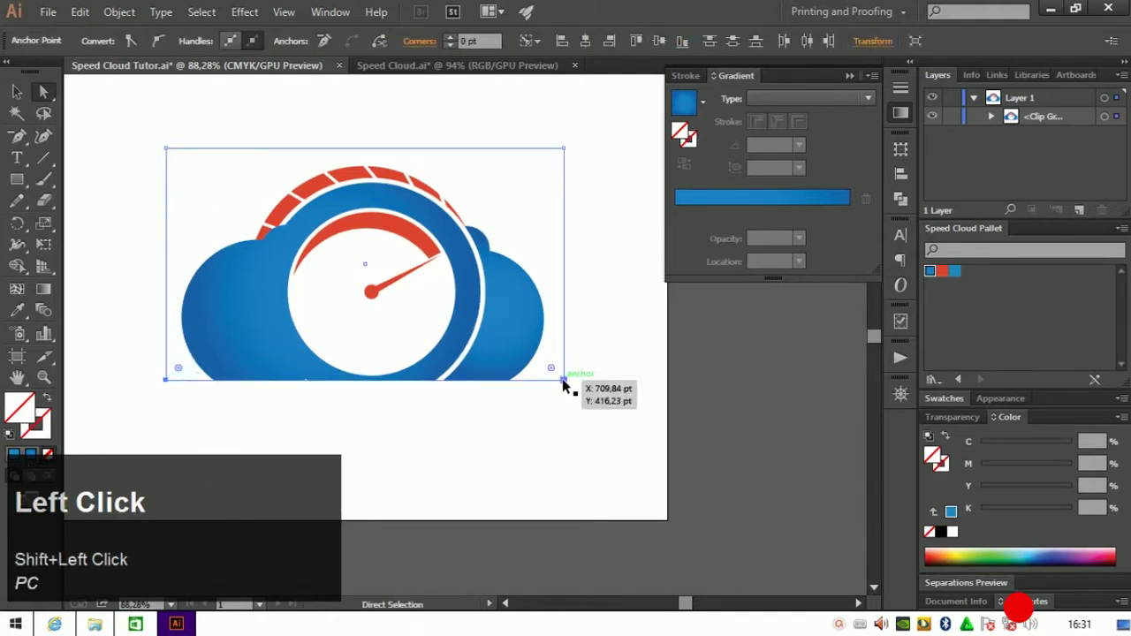
{"action": "key", "text": "Up"}
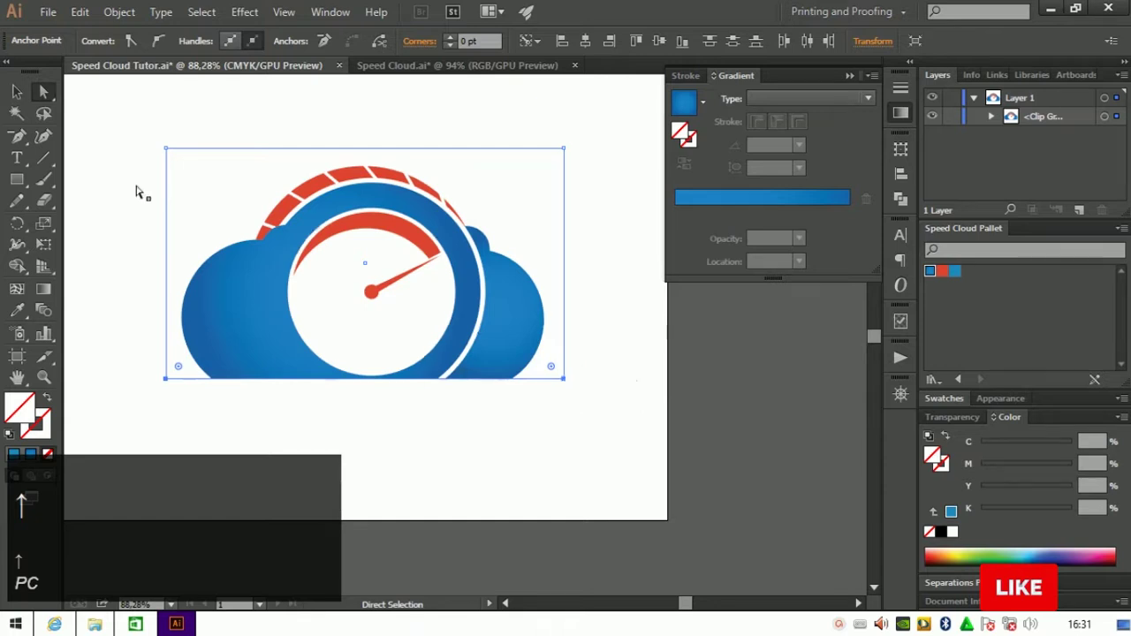